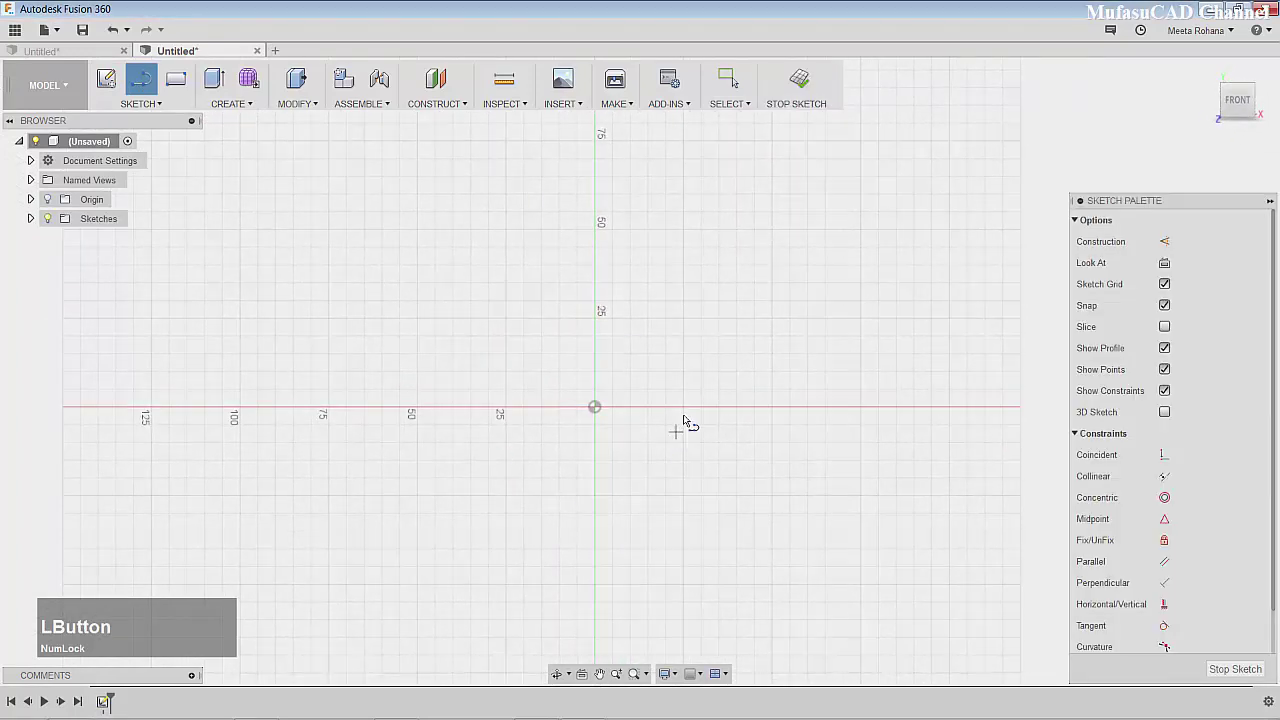
# Step: Draw the first vertical line above the origin and continue the outline from its lower end
pyautogui.click(658, 237)
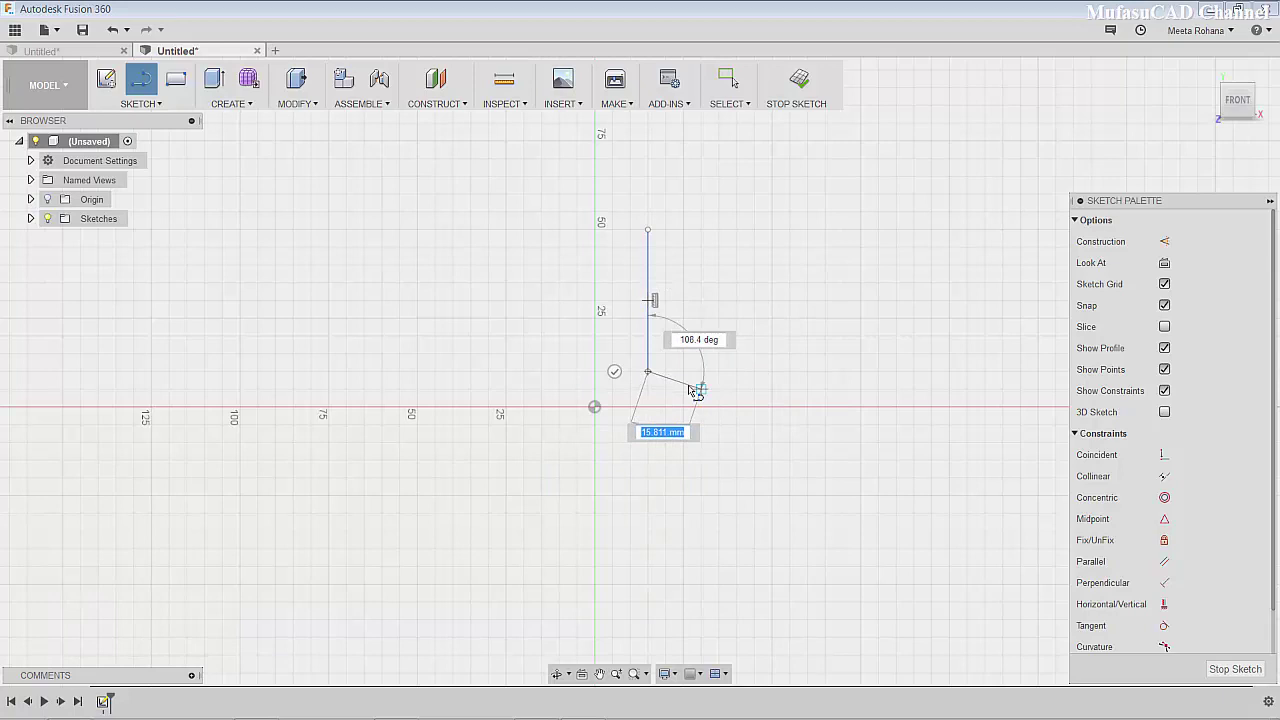
pyautogui.click(663, 369)
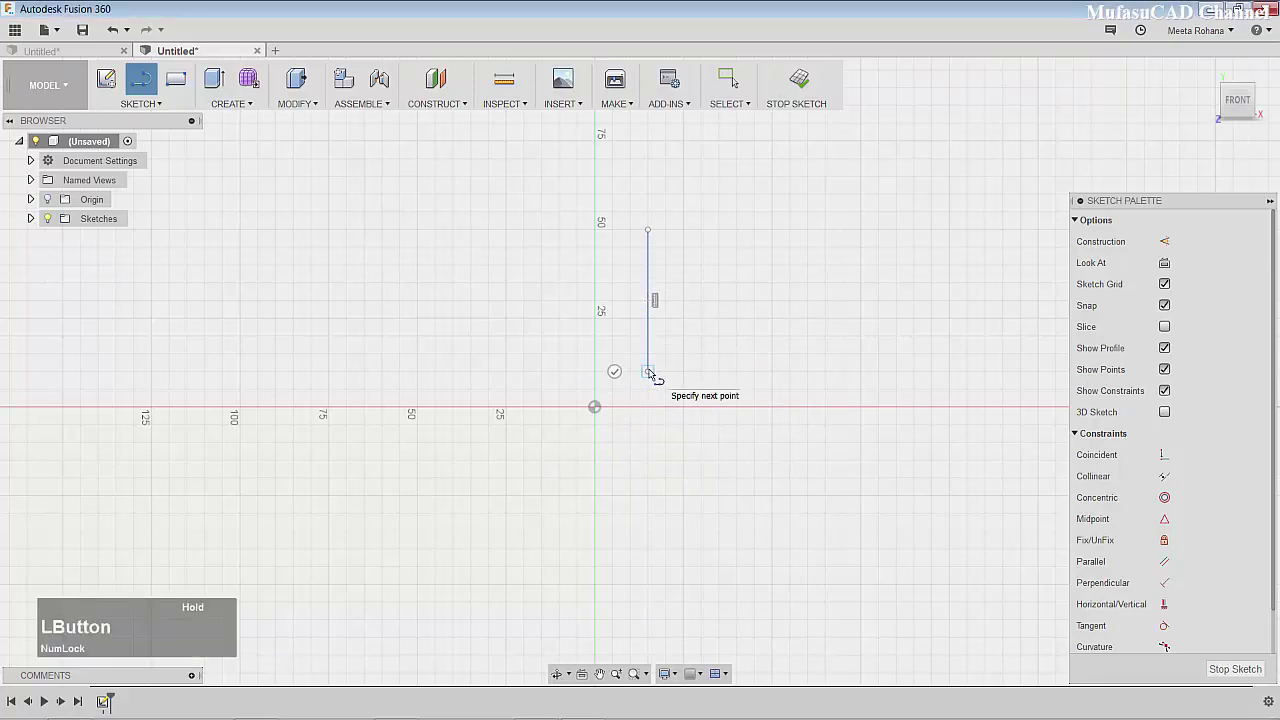
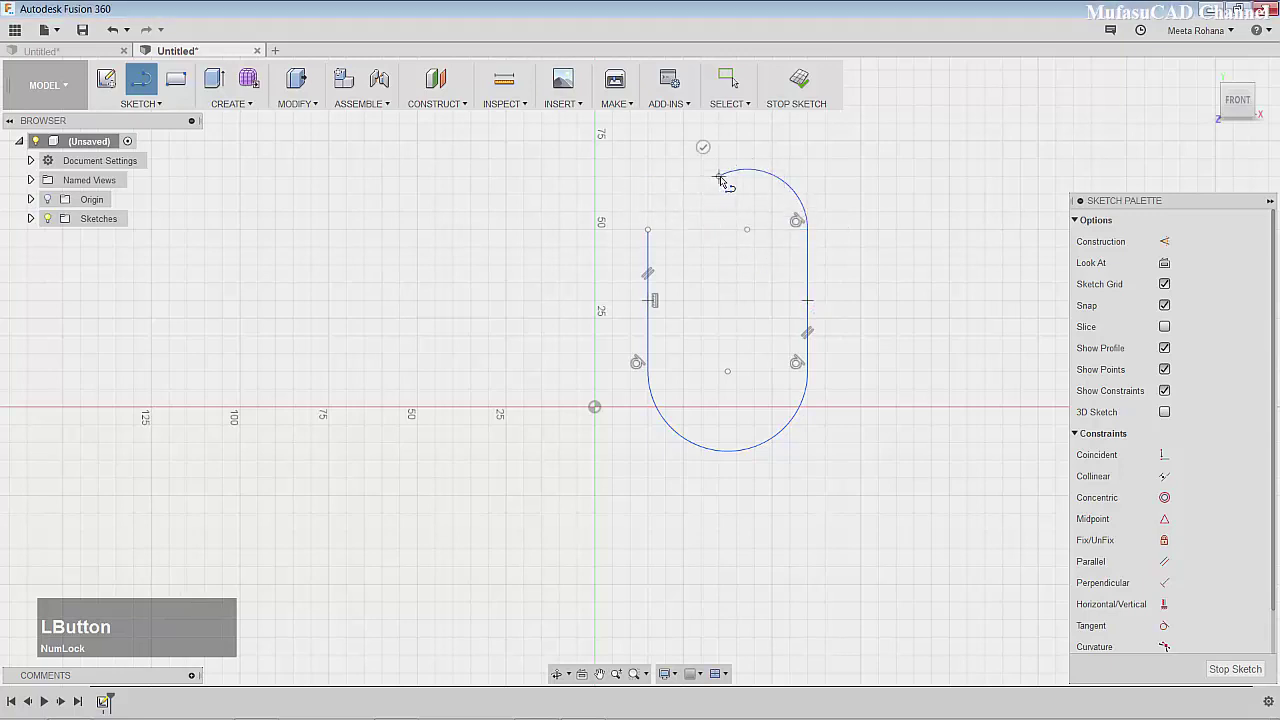
# Step: Close the first outline back to its start point, then pan to free space for another profile
pyautogui.click(726, 183)
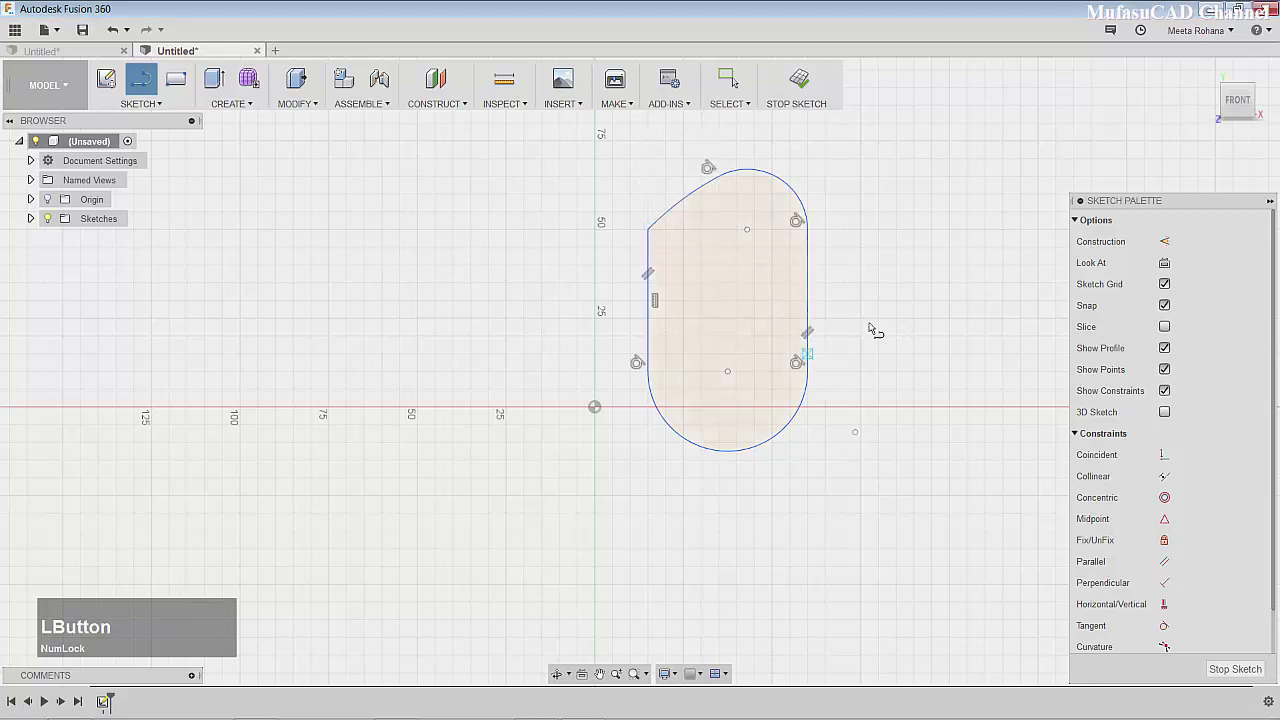
pyautogui.scroll(-3)
pyautogui.scroll(3)
pyautogui.middleClick(941, 264)
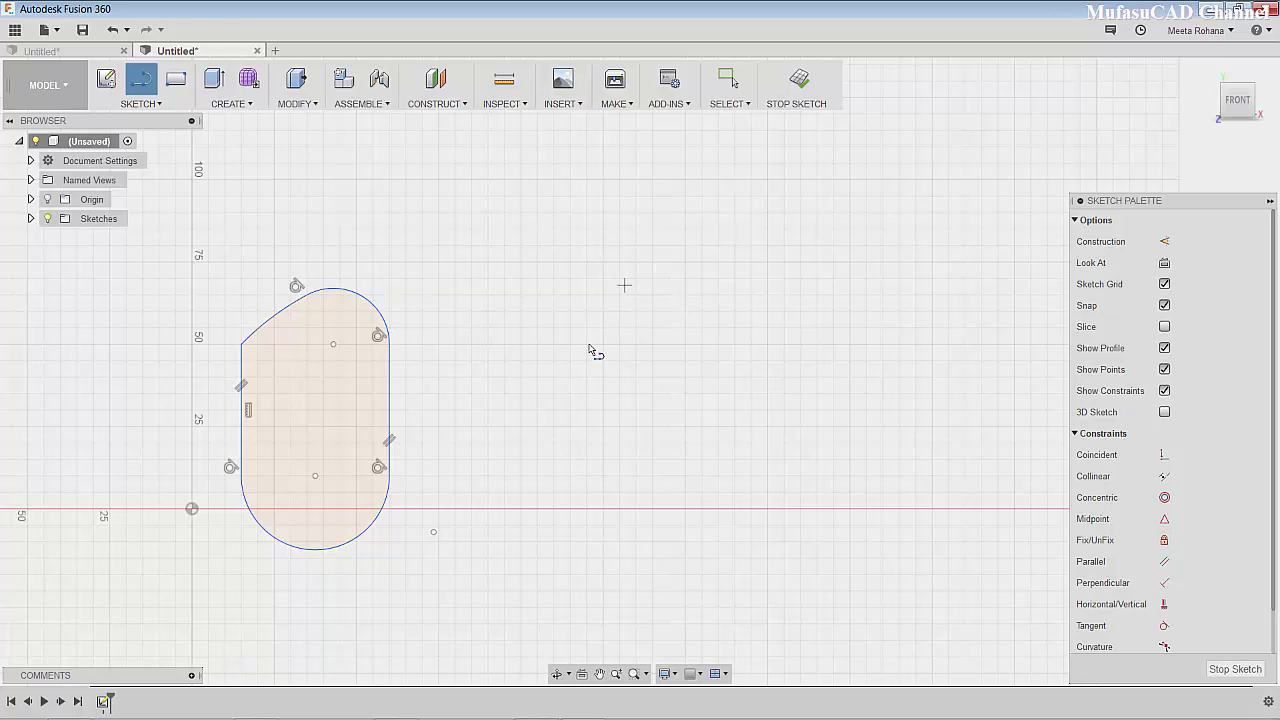
# Step: Draw the second profile's vertical line and bottom tangent arc, continuing its rounded outline
pyautogui.click(617, 233)
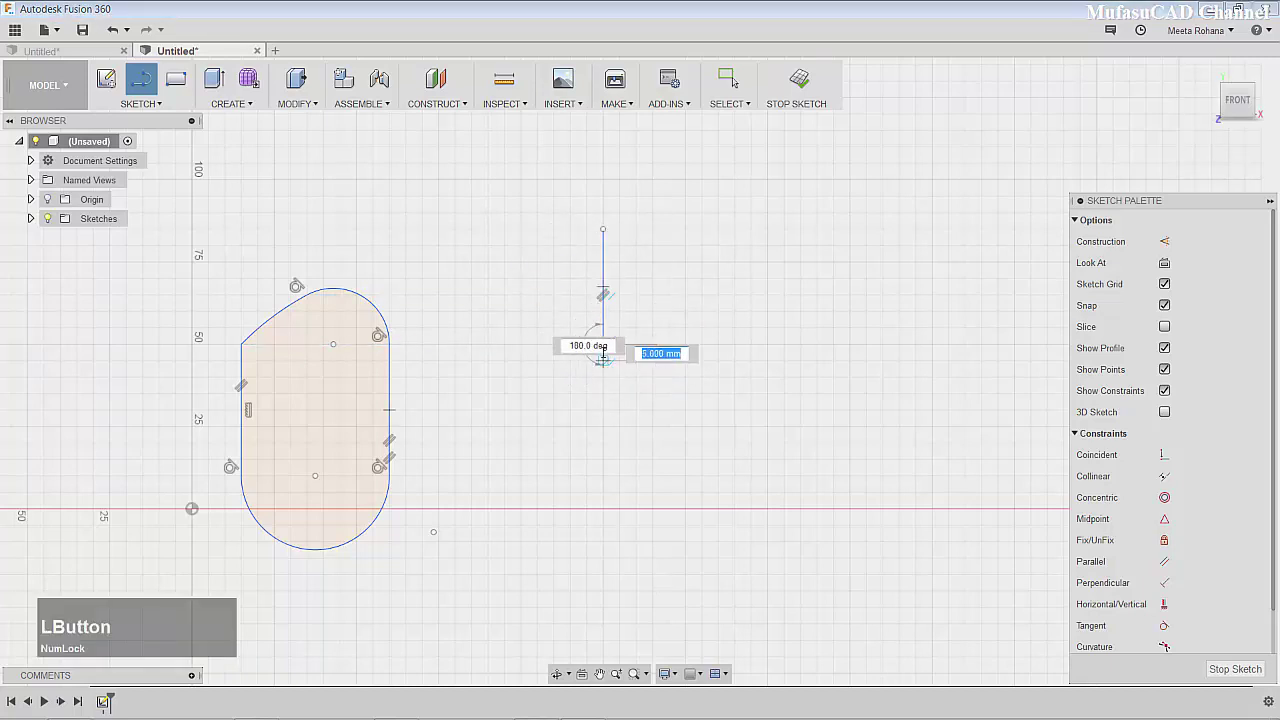
pyautogui.click(619, 342)
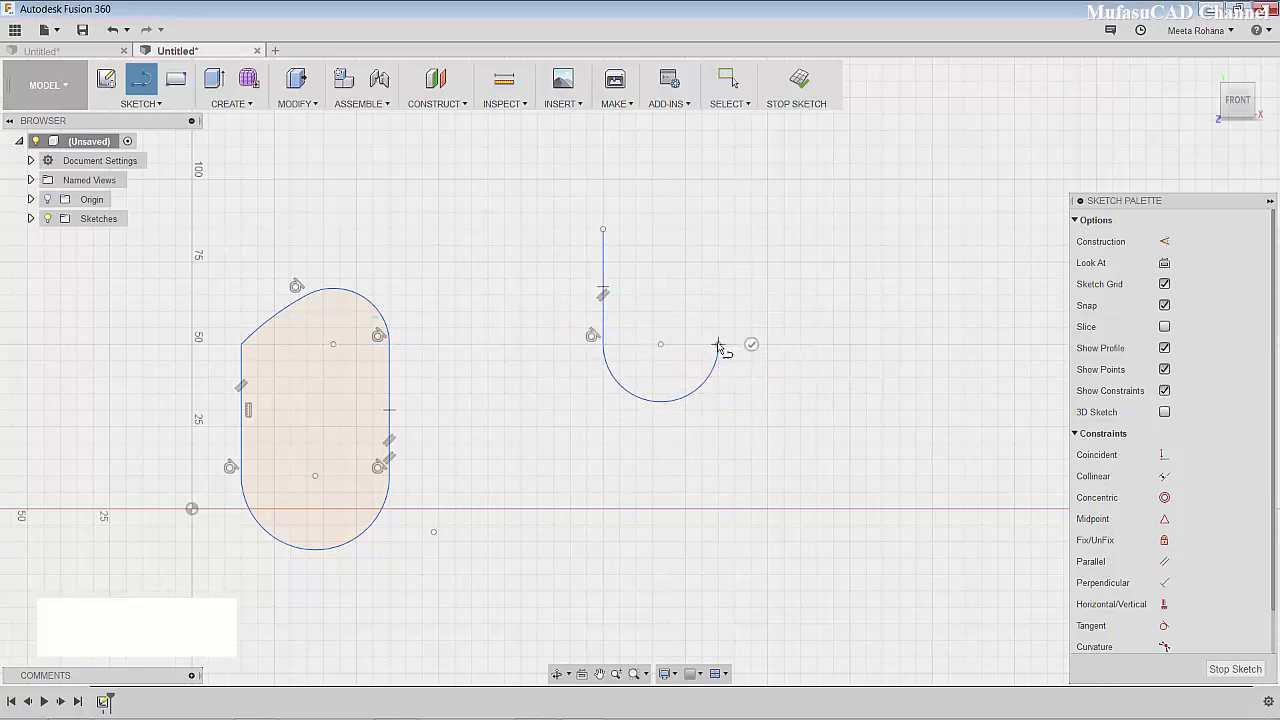
pyautogui.click(727, 341)
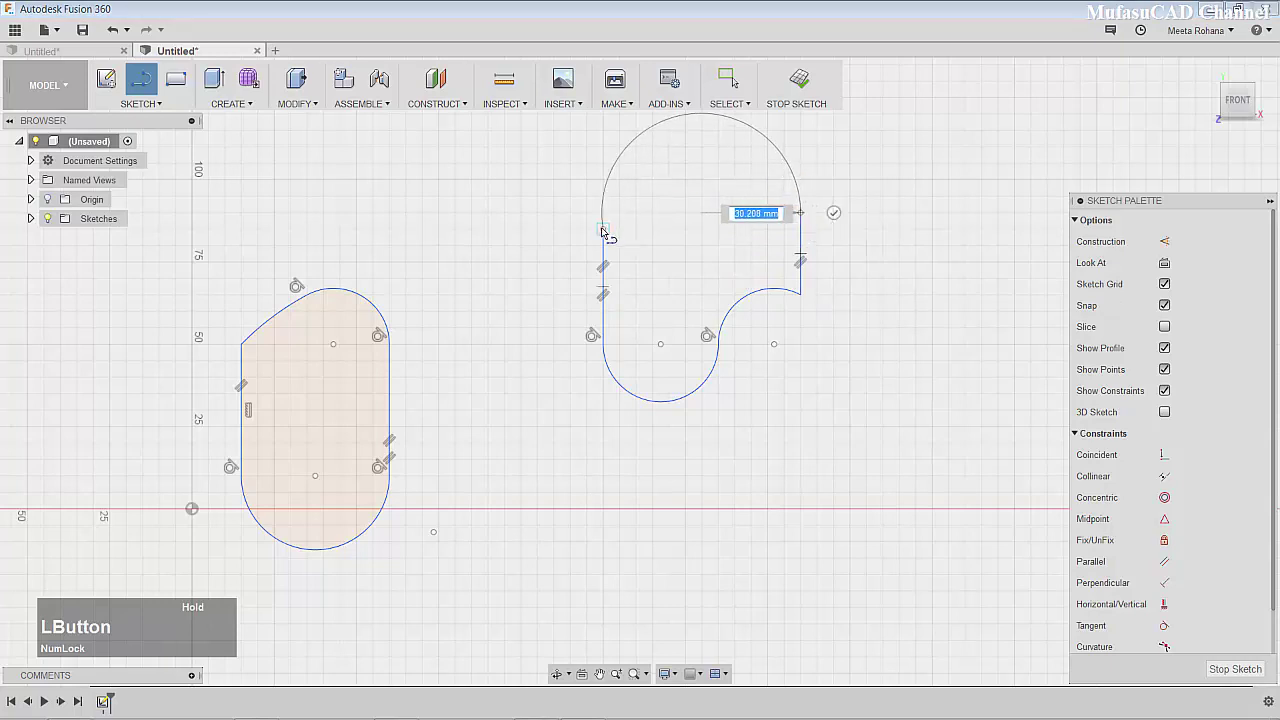
pyautogui.scroll(-3)
pyautogui.scroll(3)
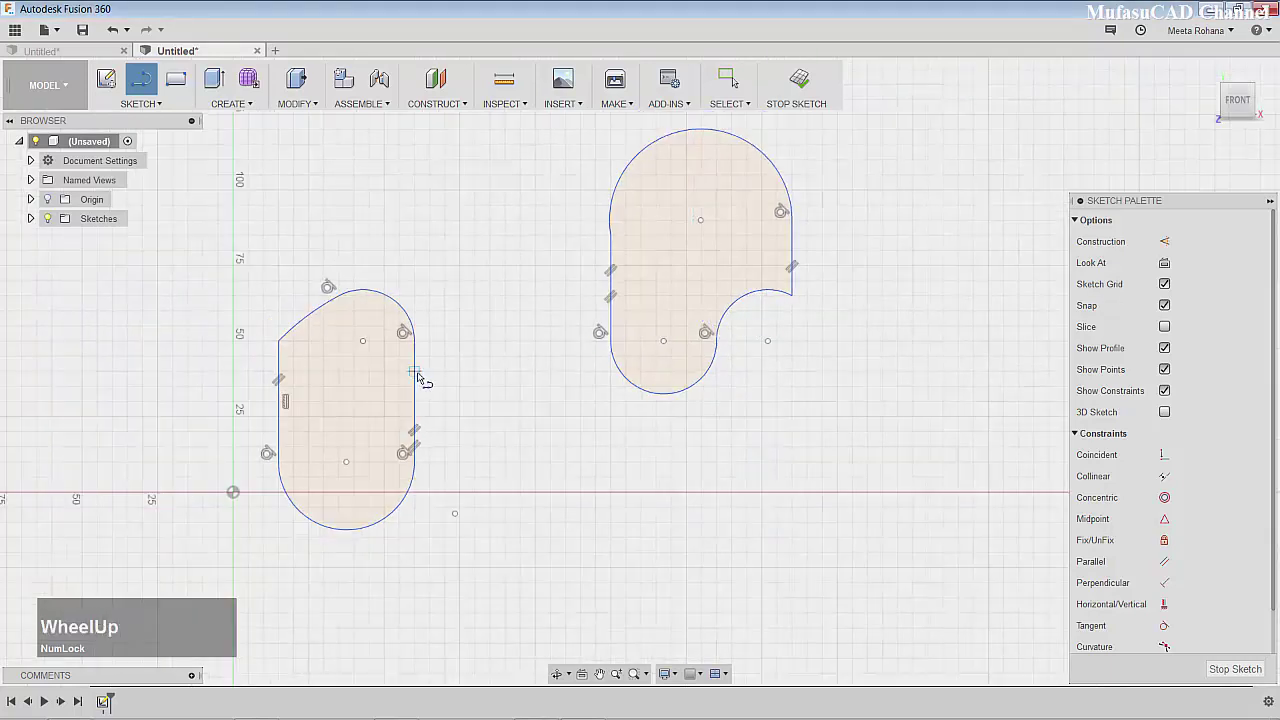